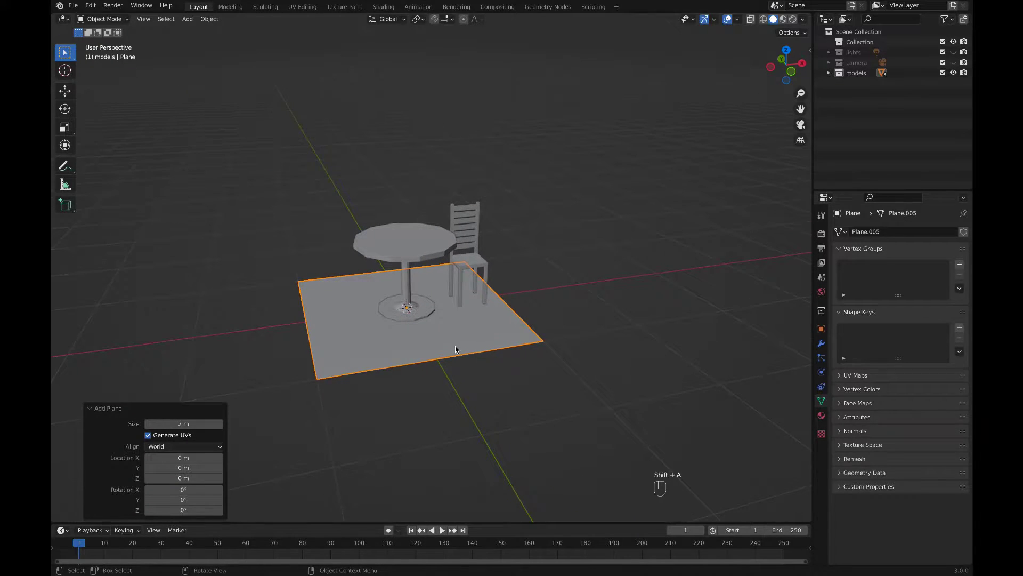
# Step: Scale the new plane up into a broad floor beneath the table and chair
pyautogui.press('s')
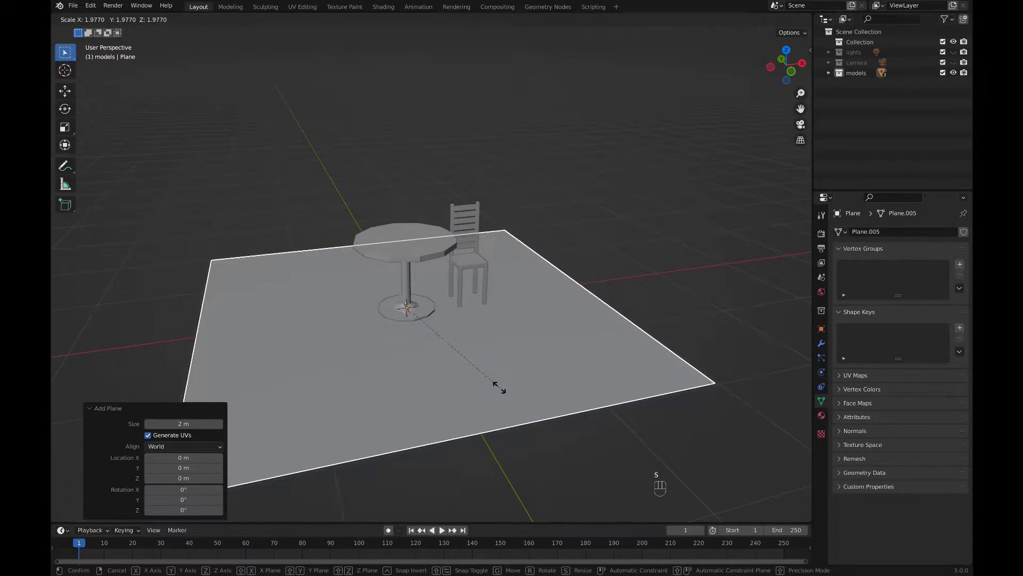
pyautogui.press('s')
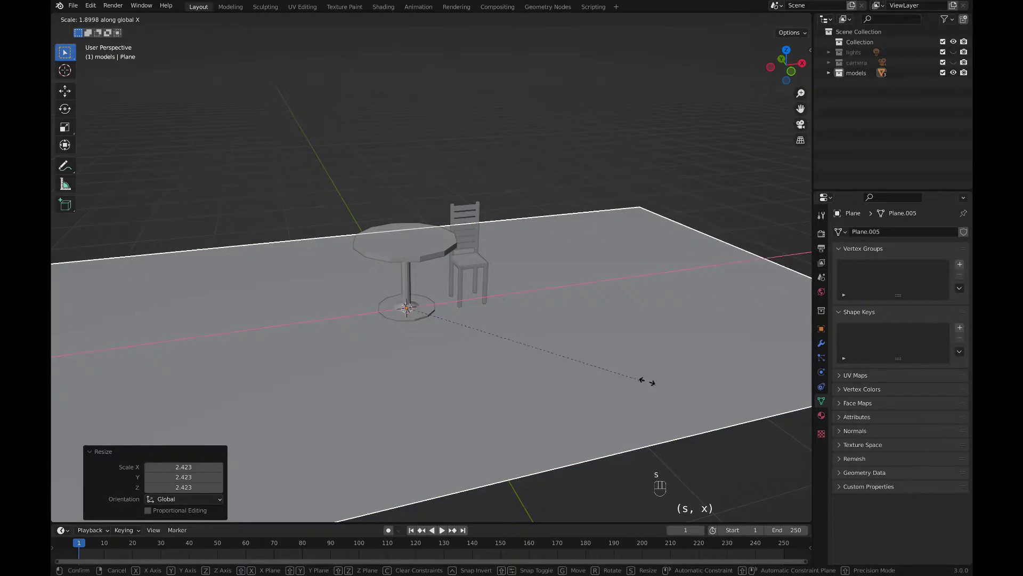
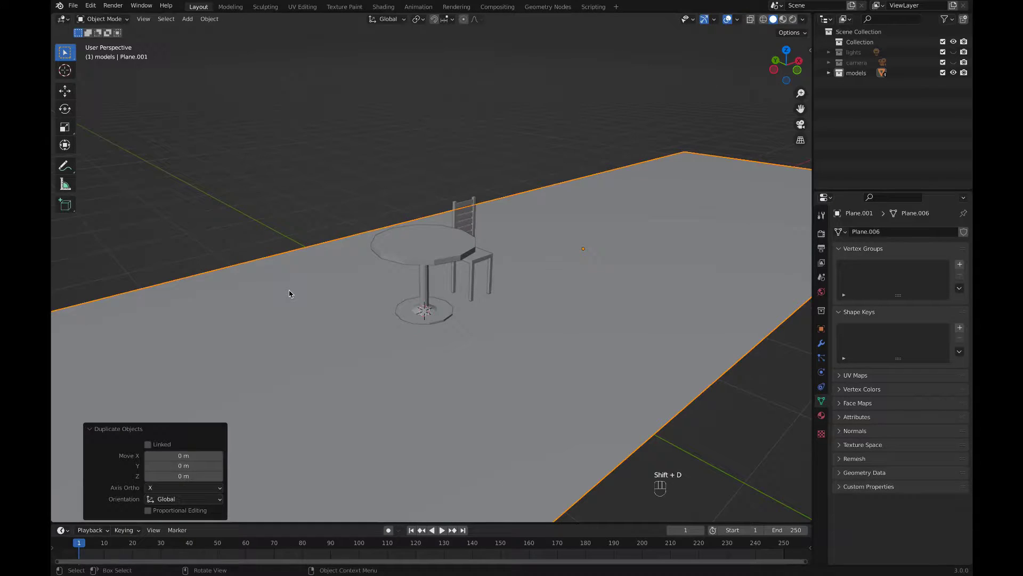
# Step: Rotate the duplicate plane 90° upright and move it behind the table as the back wall
pyautogui.press('r')
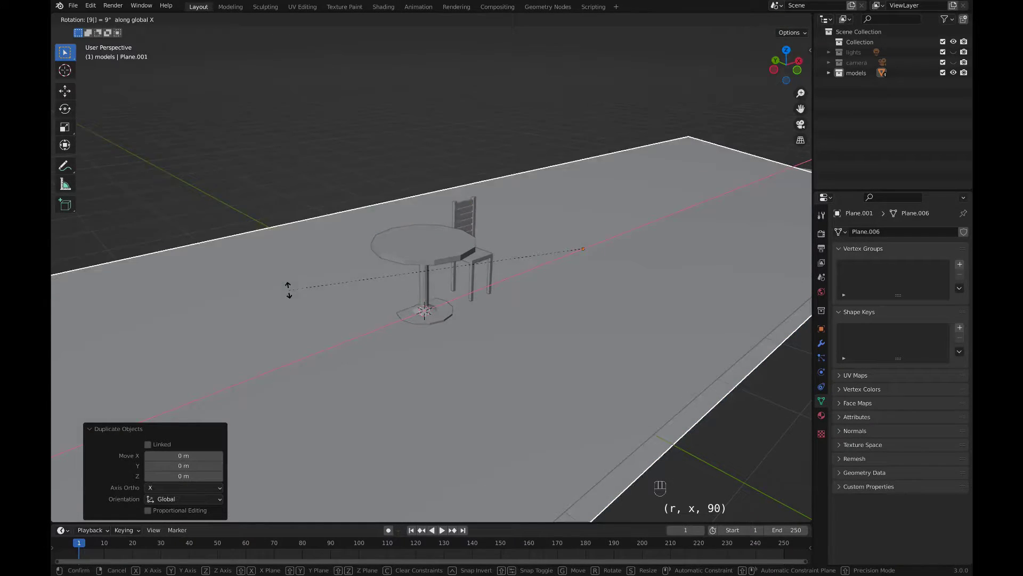
pyautogui.press('g')
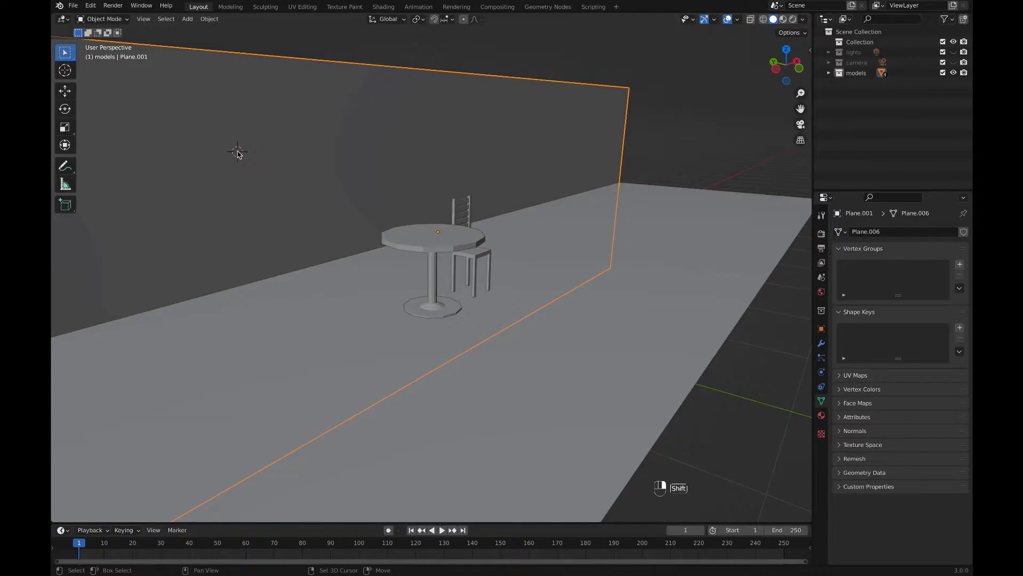
# Step: Add a 12-vertex cylinder, rotate it 90° on Y and move it onto the back wall
pyautogui.press('shift+a')
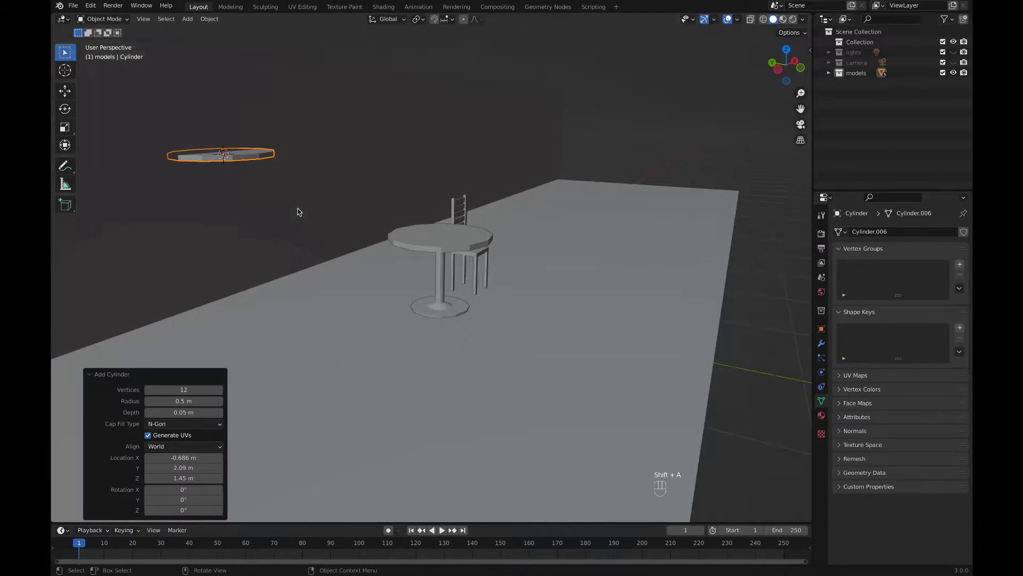
pyautogui.press('r')
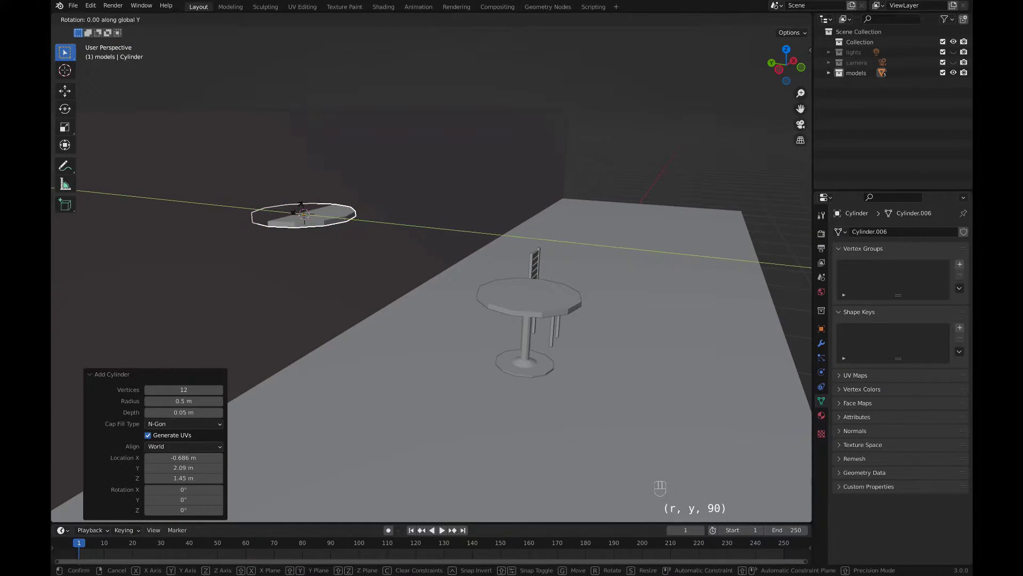
pyautogui.press('g')
pyautogui.press('g')
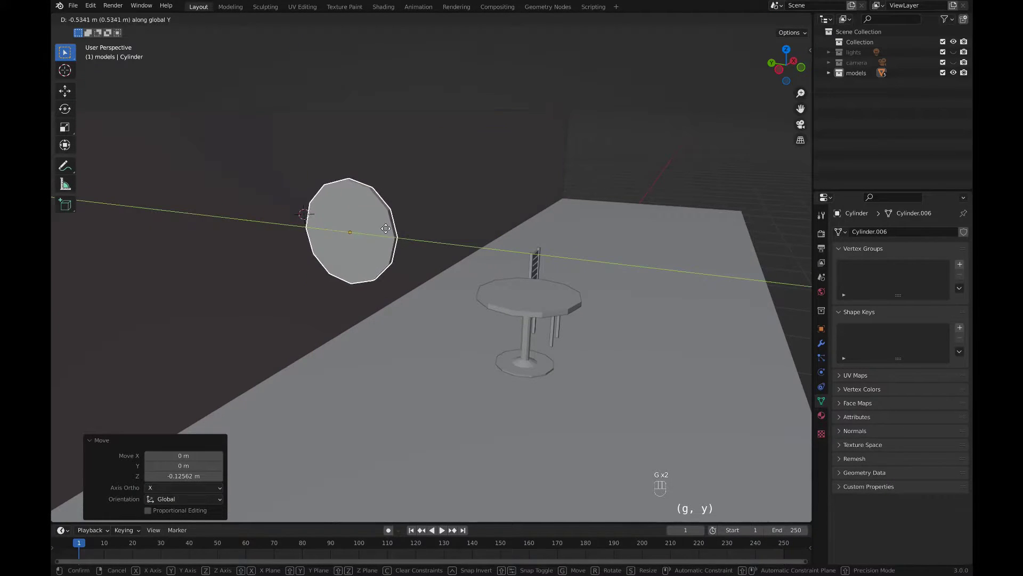
# Step: Resize the disc on the wall, thicken it along X and apply its scale
pyautogui.press('s')
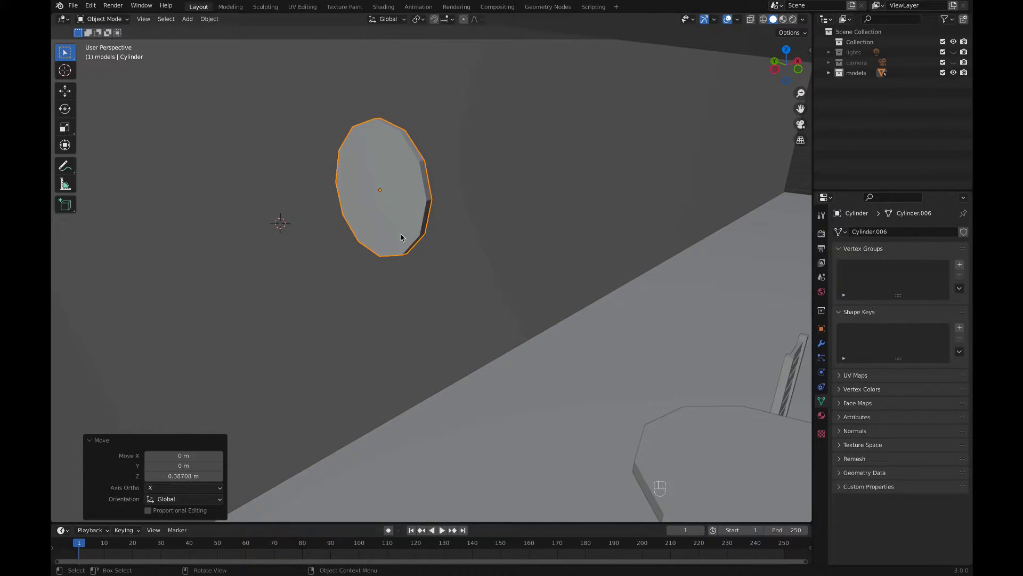
pyautogui.press('s')
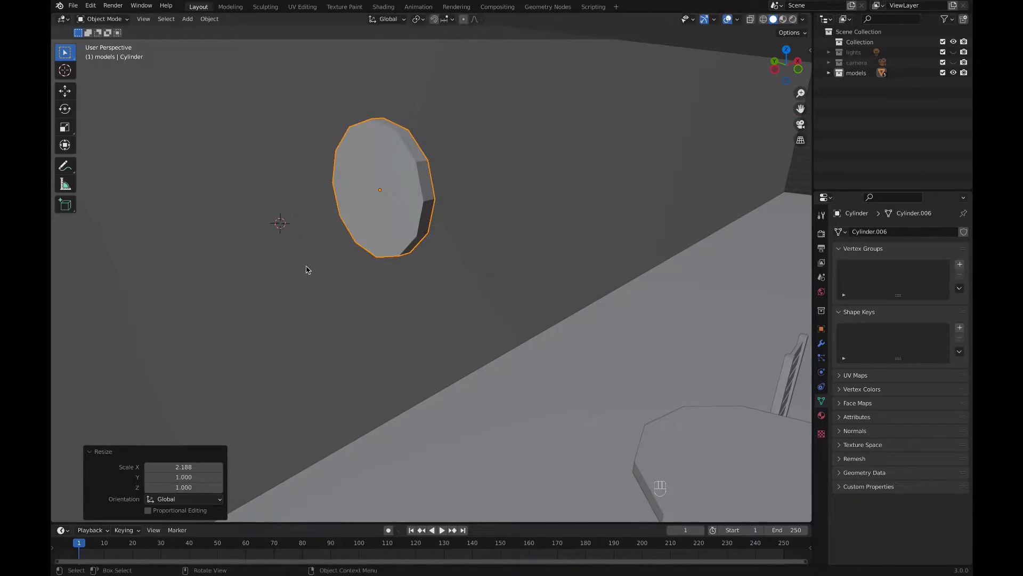
pyautogui.press('ctrl+a')
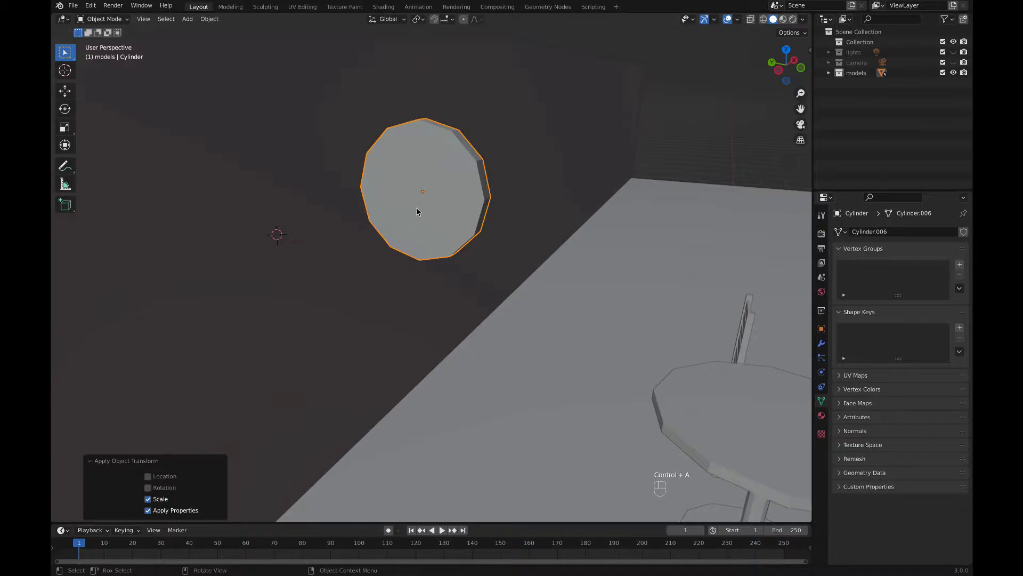
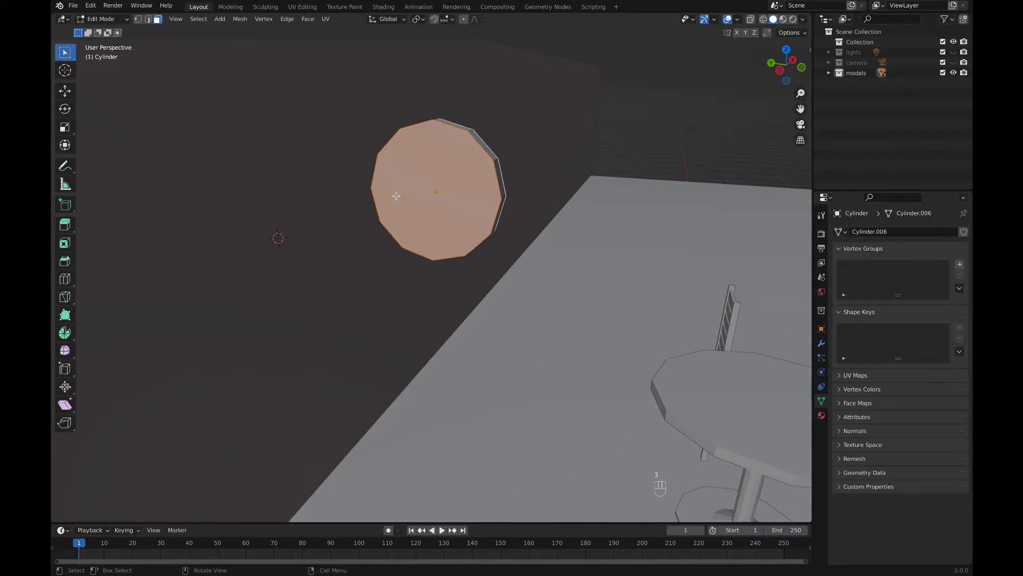
# Step: Inset the disc's front face and recess it along X, leaving a raised rim
pyautogui.press('i')
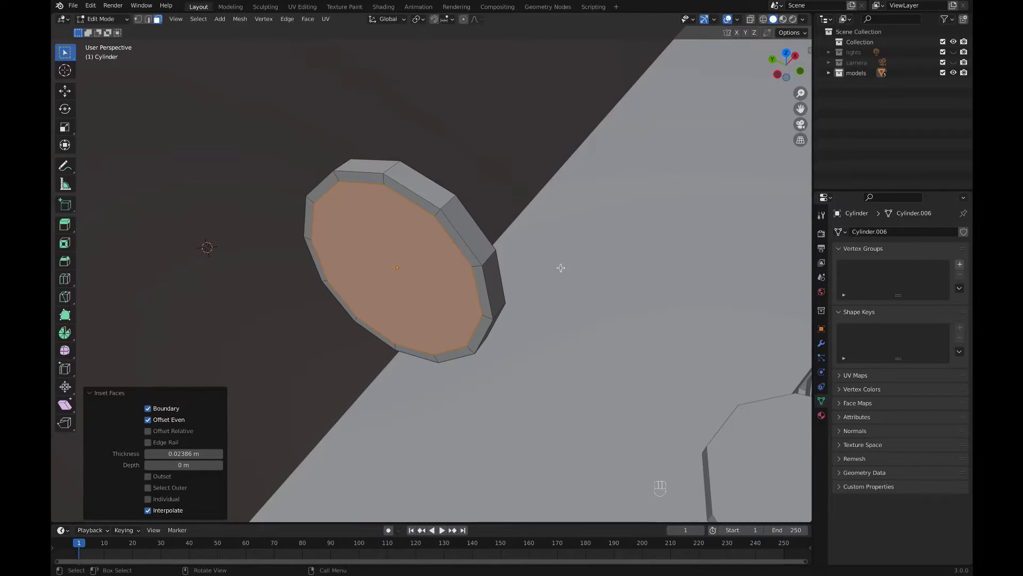
pyautogui.press('s')
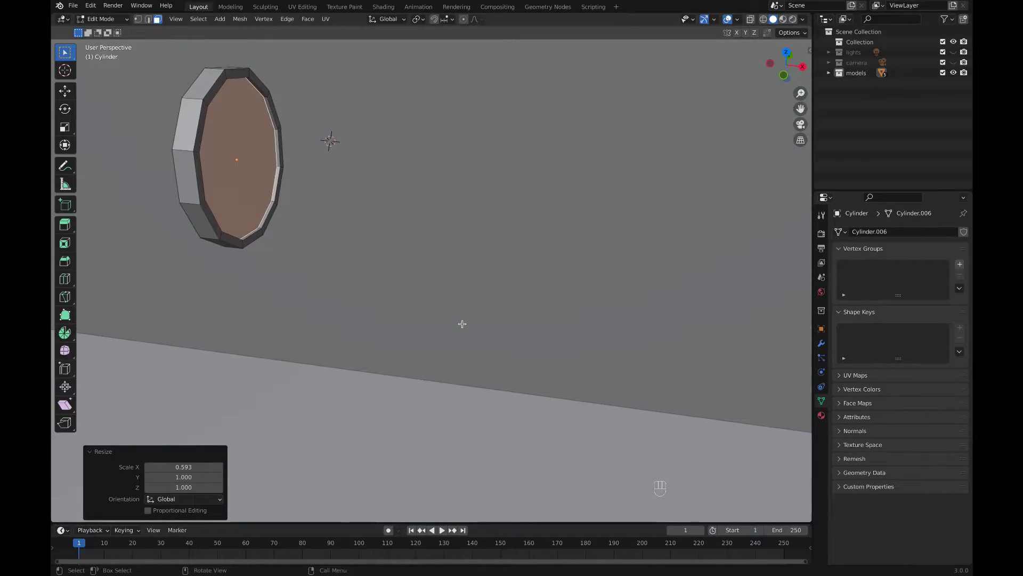
pyautogui.press('Tab')
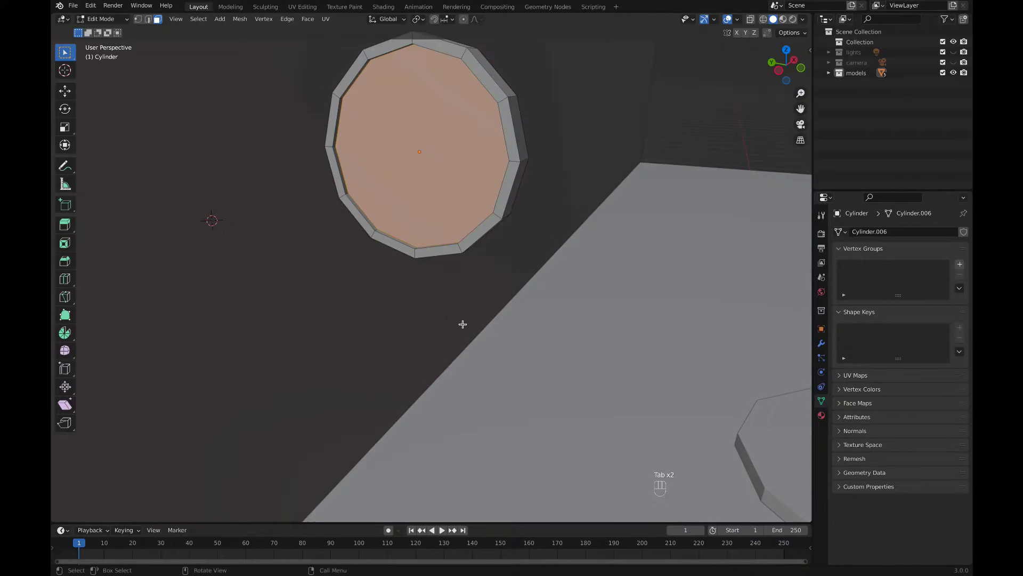
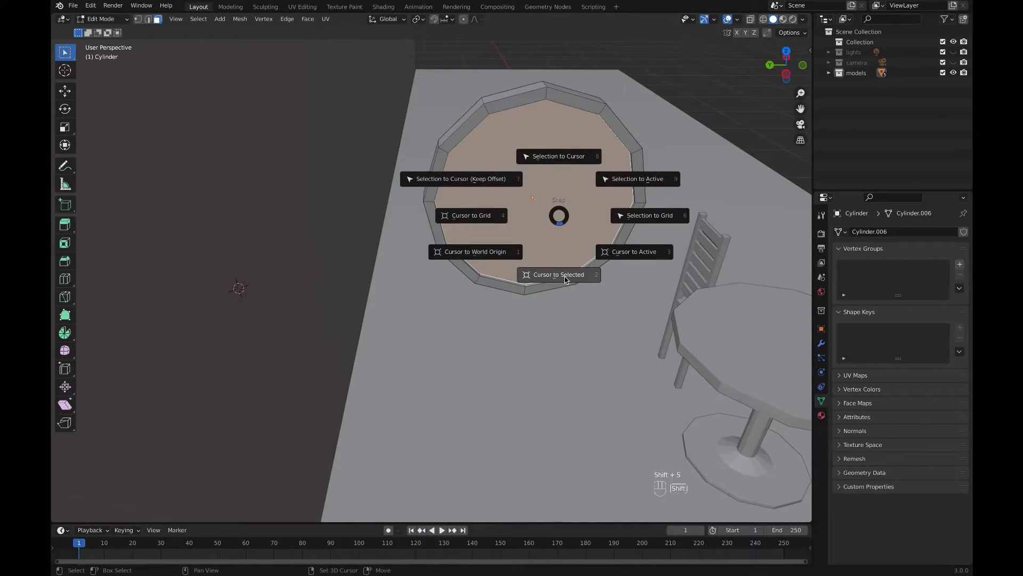
pyautogui.press('Tab')
# Step: Add a text object and replace the placeholder so it reads 'Cafe'
pyautogui.press('shift+a')
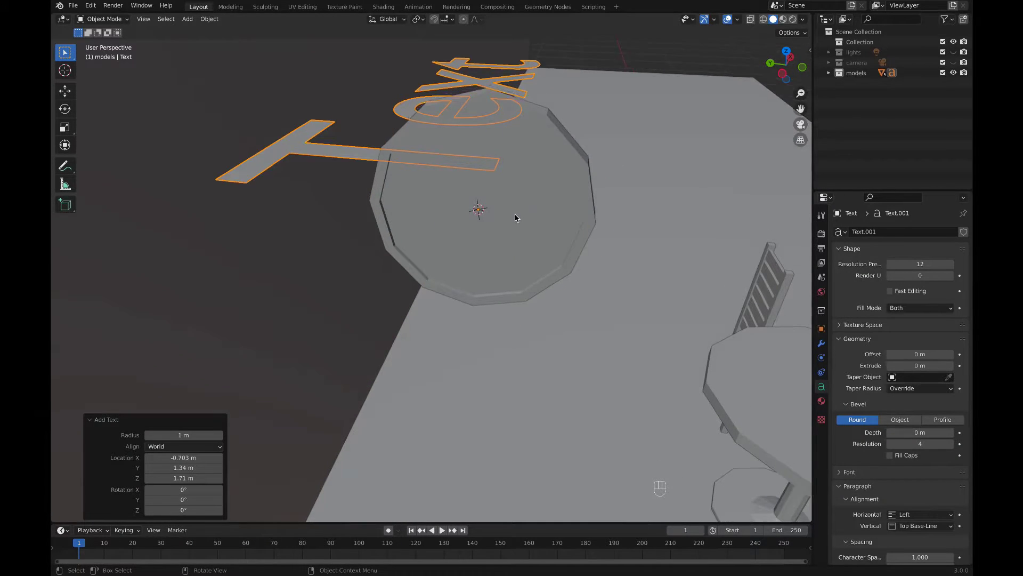
pyautogui.press('Tab')
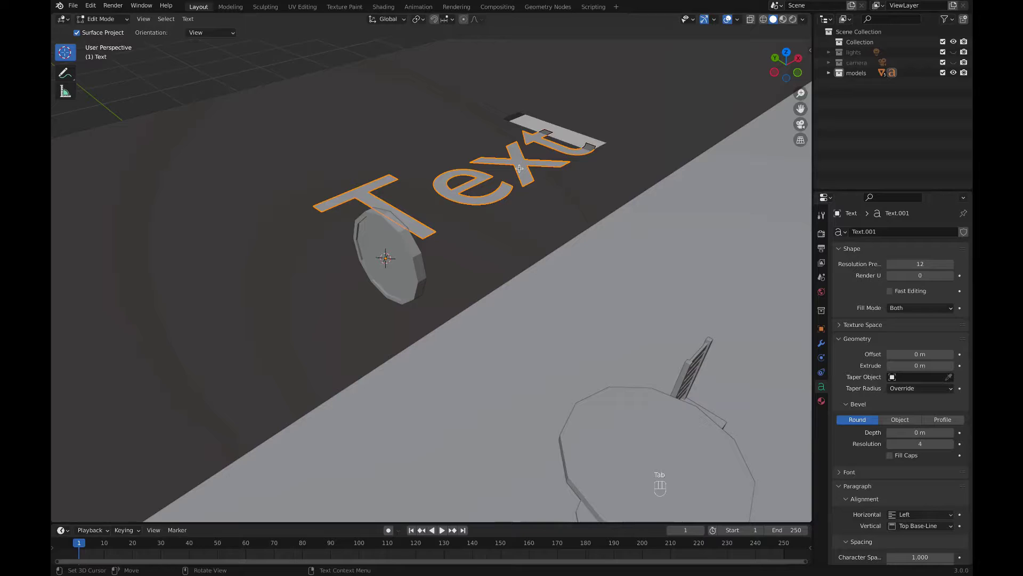
pyautogui.press('BackSpace')
pyautogui.press('BackSpace')
pyautogui.press('BackSpace')
pyautogui.press('shift+c')
pyautogui.press('a')
pyautogui.press('f')
pyautogui.press('e')
pyautogui.press('Tab')
# Step: Rotate the Cafe text 90° on X and -90° on Z to face out from the wall
pyautogui.press('r')
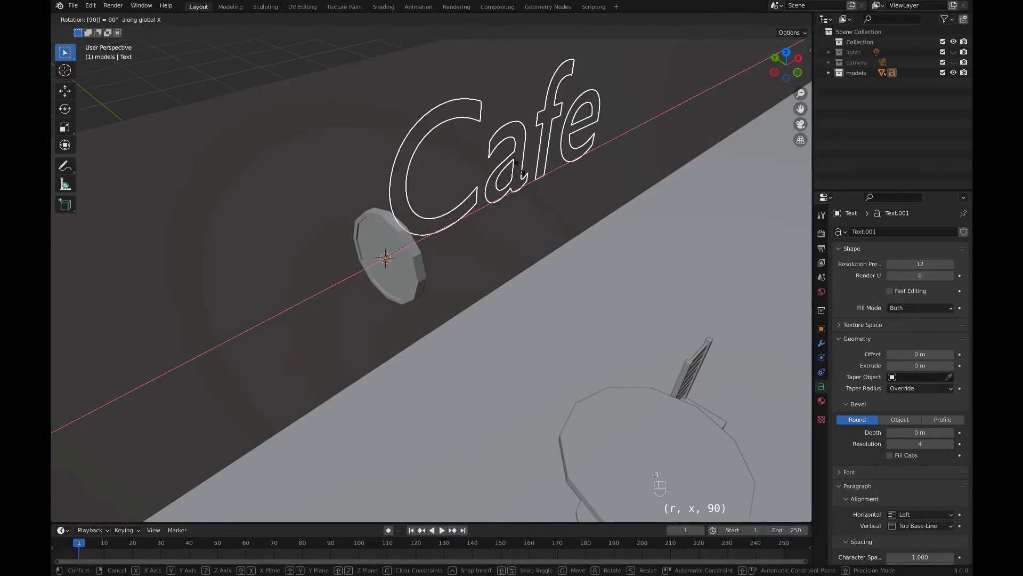
pyautogui.press('super+z')
pyautogui.press('r')
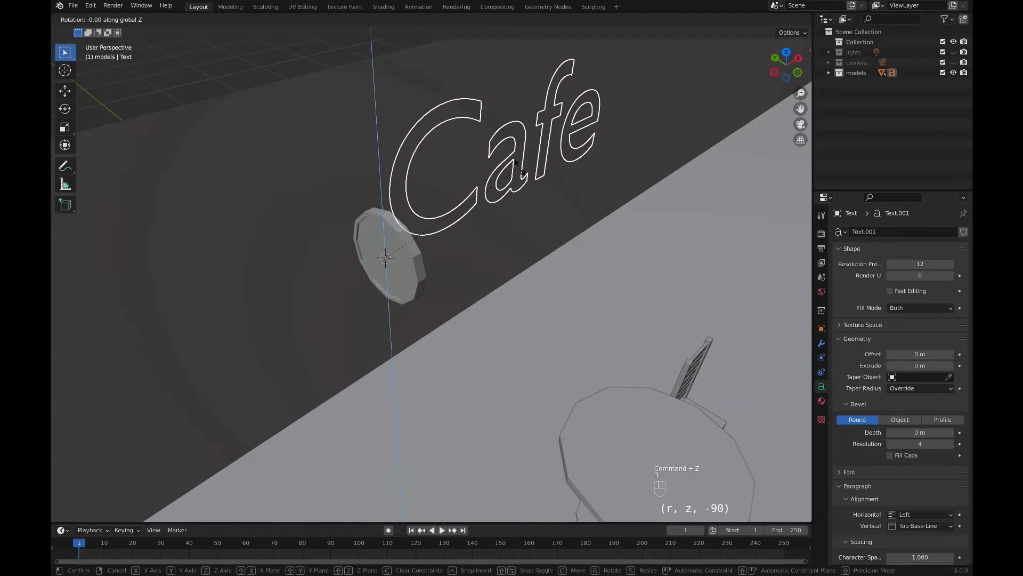
pyautogui.middleClick(760, 336)
# Step: Scale the Cafe text to about 0.2 and check its fit on the sign from side view
pyautogui.press('s')
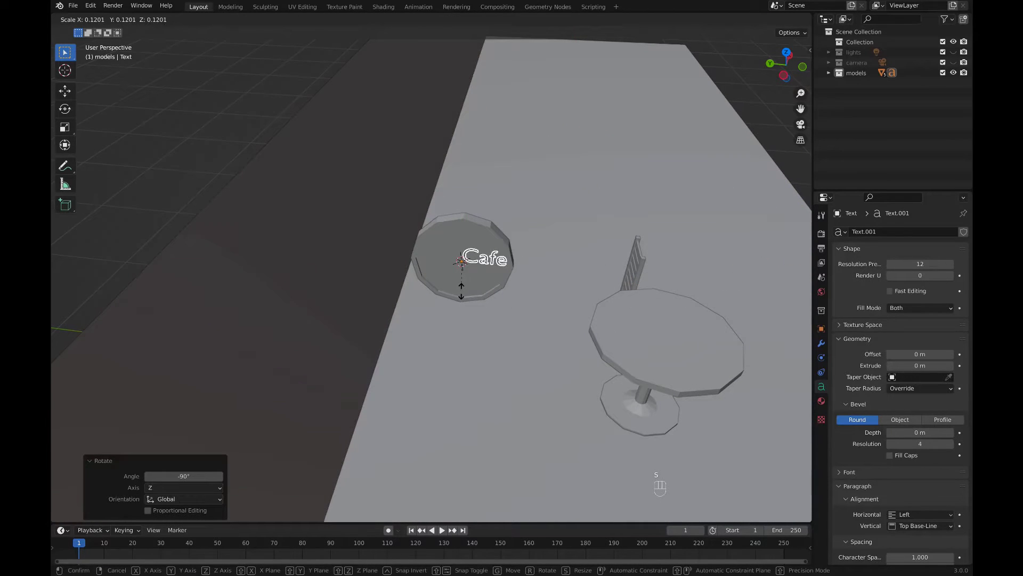
pyautogui.press('ctrl+KP_3')
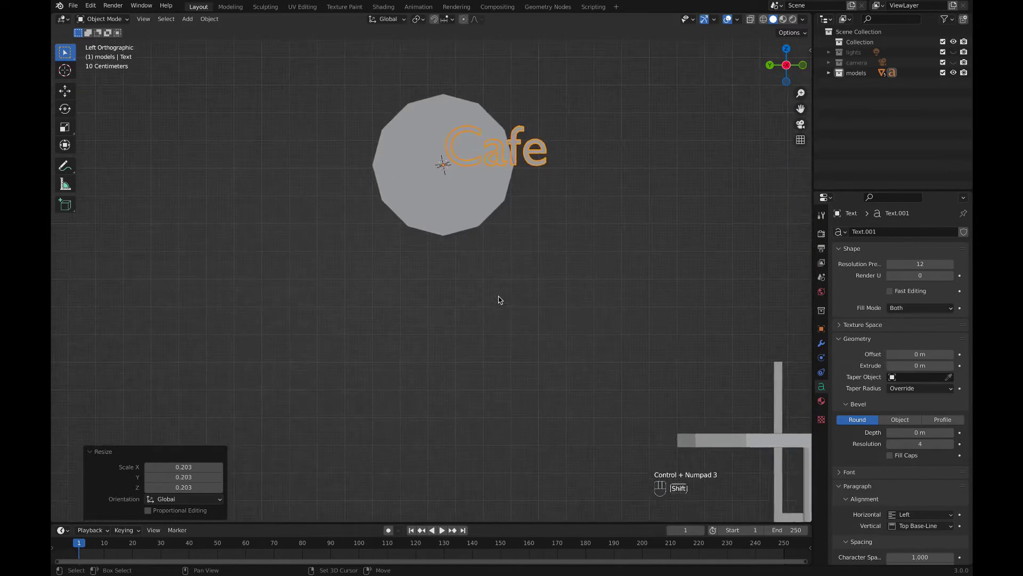
pyautogui.middleClick(500, 297)
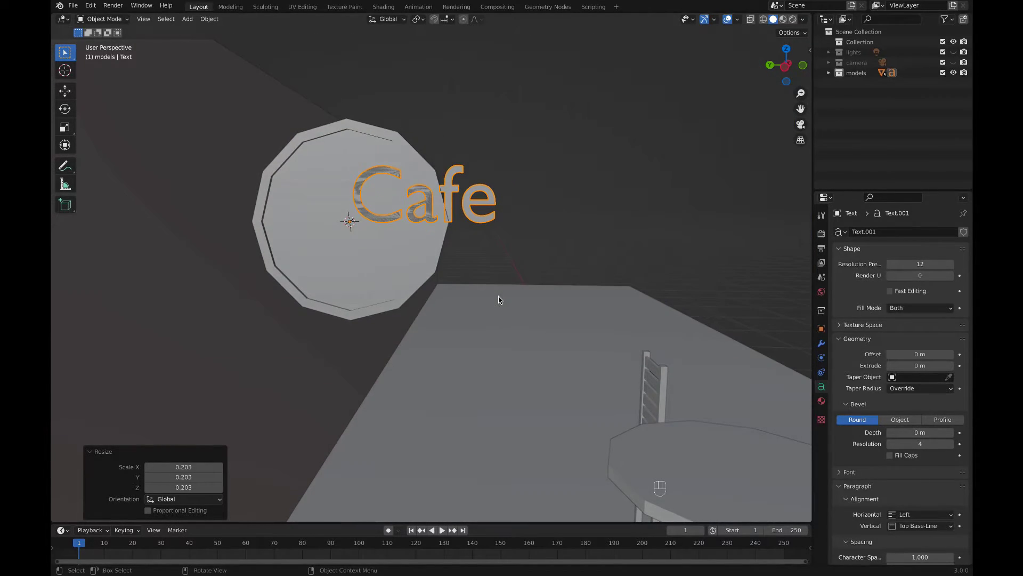
pyautogui.middleClick(499, 296)
pyautogui.press('ctrl+KP_3')
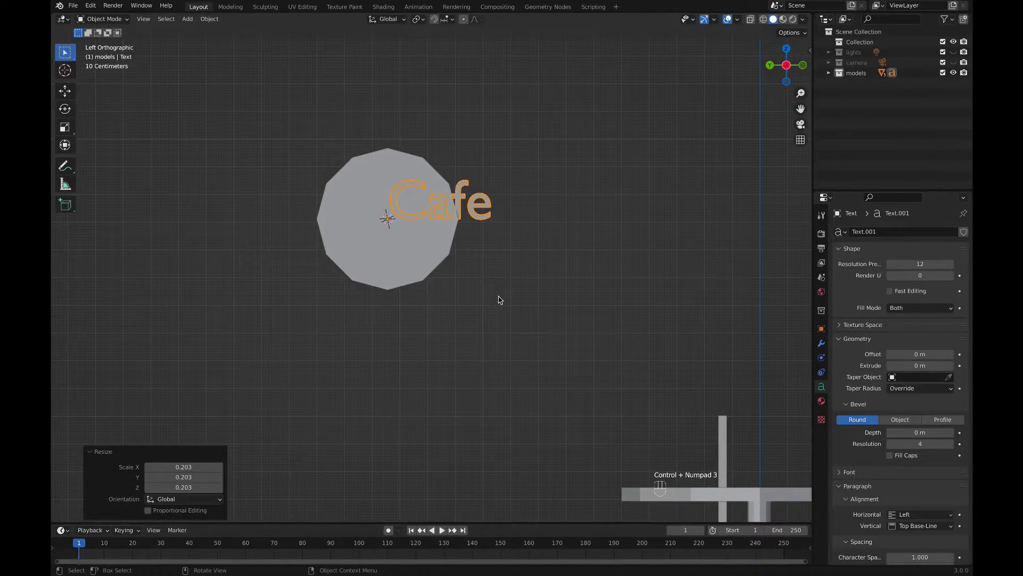
# Step: Centre the Cafe text on the sign's face and extrude it 0.04 m deep
pyautogui.press('g')
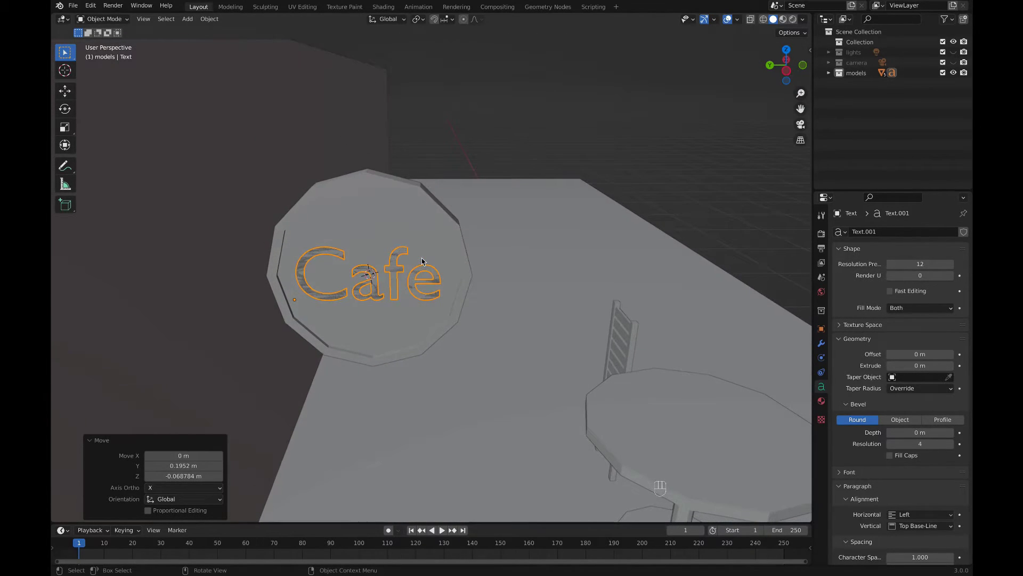
pyautogui.rightClick(959, 374)
pyautogui.rightClick(959, 373)
pyautogui.rightClick(959, 373)
pyautogui.rightClick(959, 373)
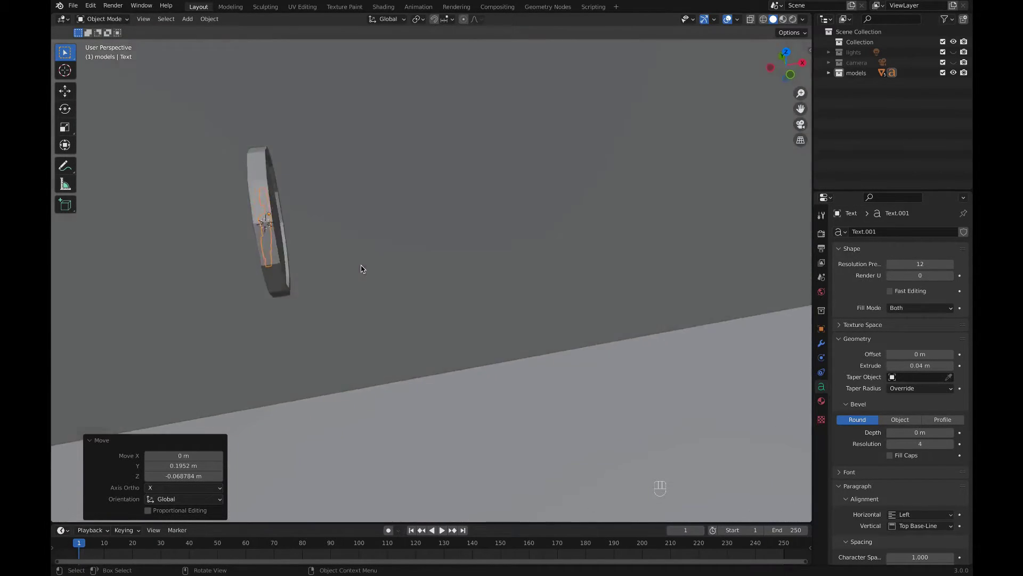
# Step: Duplicate the Cafe text, turn it 180° on Z and move it through the sign along Y
pyautogui.press('shift+d')
pyautogui.press('g')
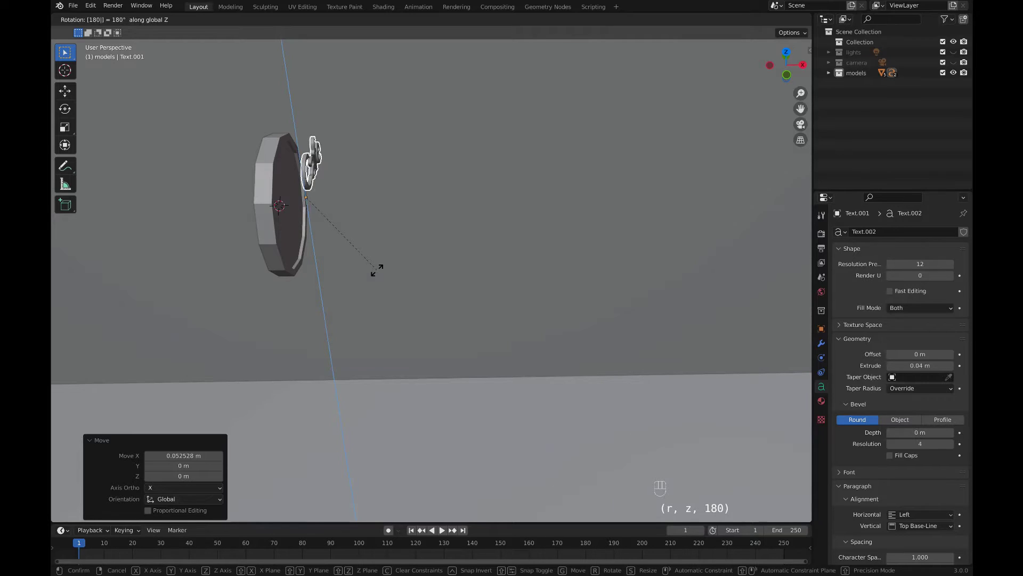
pyautogui.press('g')
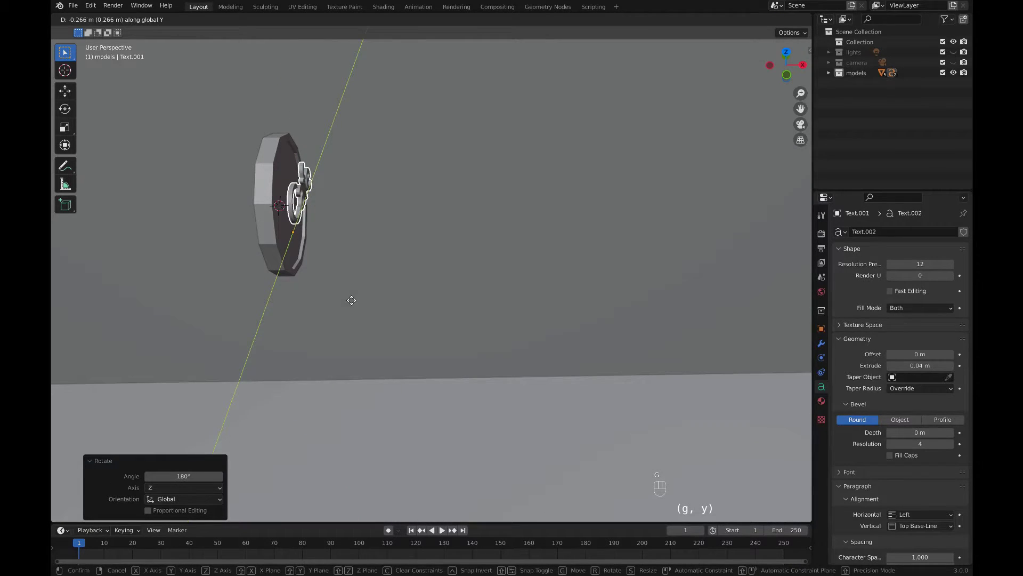
pyautogui.press('KP_3')
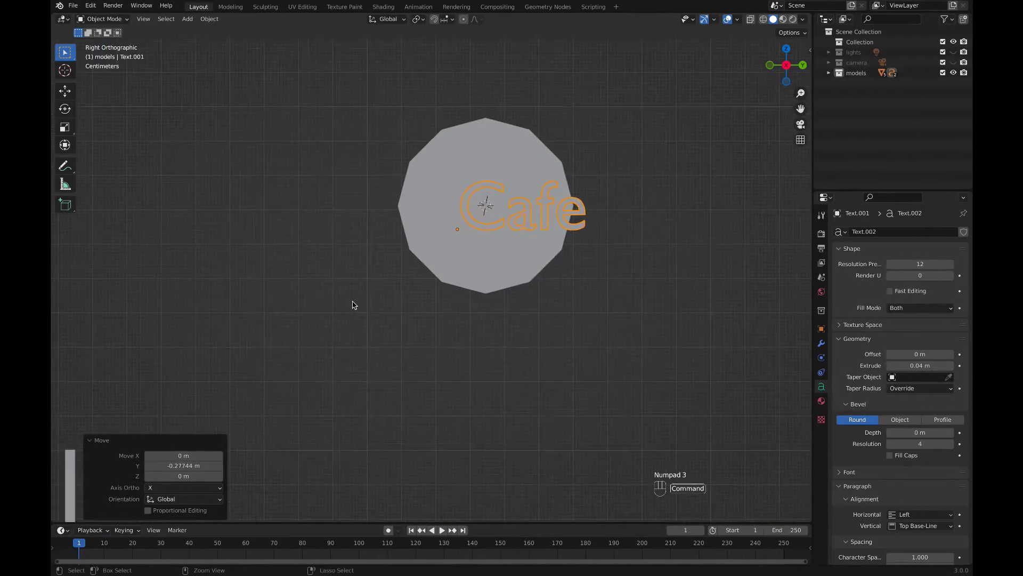
# Step: Nudge the duplicate text along Y and X onto the sign's back face
pyautogui.press('g')
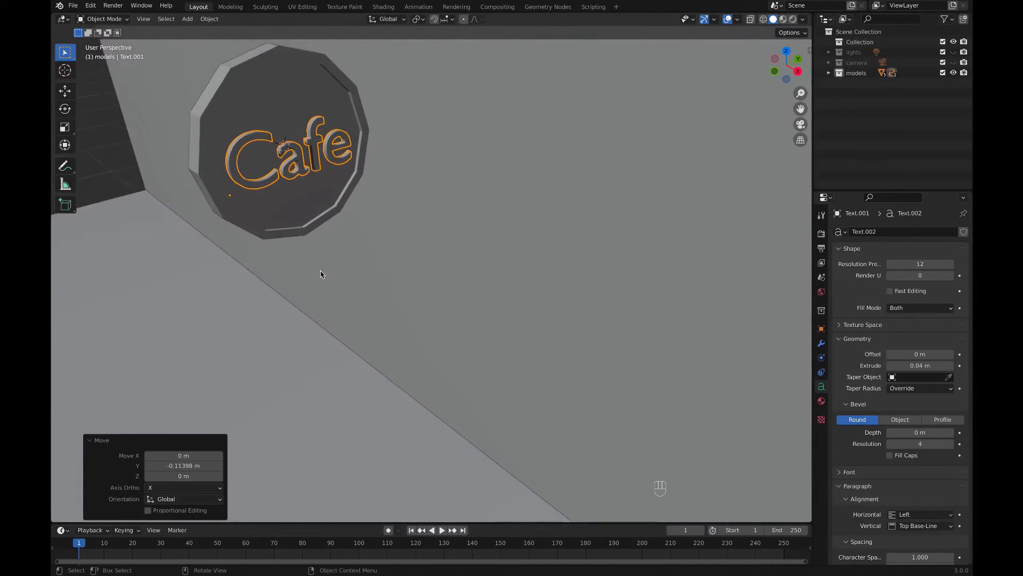
pyautogui.press('g')
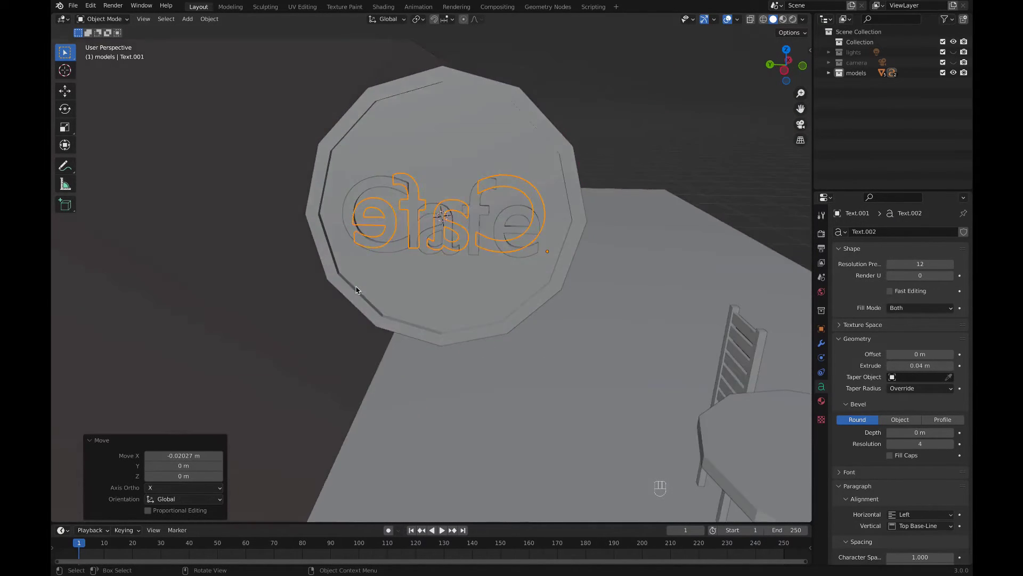
# Step: Convert the front Cafe text to a mesh via Object > Convert
pyautogui.click(404, 264)
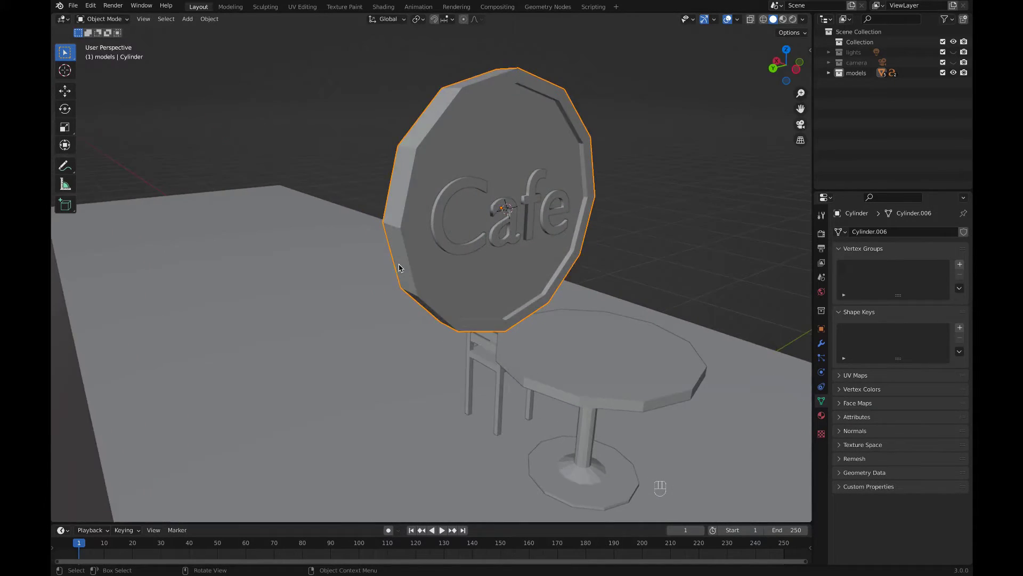
pyautogui.click(456, 187)
pyautogui.middleClick(454, 187)
pyautogui.click(440, 188)
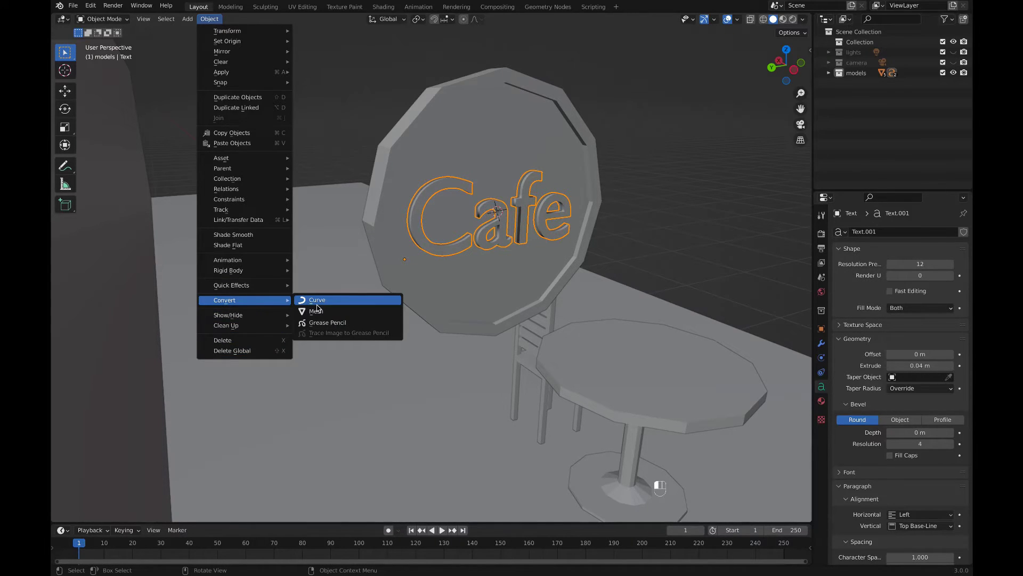
pyautogui.middleClick(345, 297)
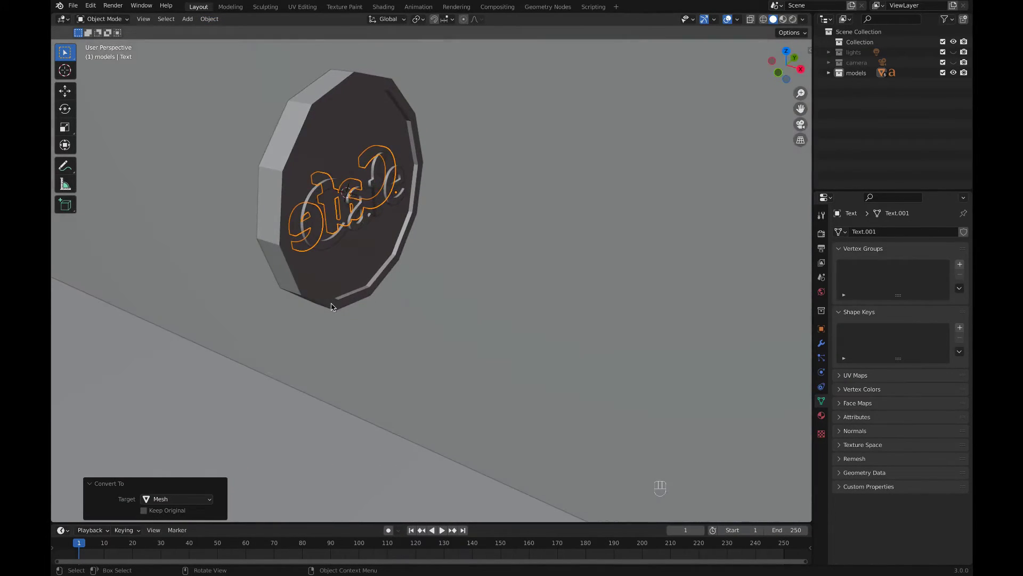
# Step: Convert the back Cafe text to a mesh as well
pyautogui.click(360, 222)
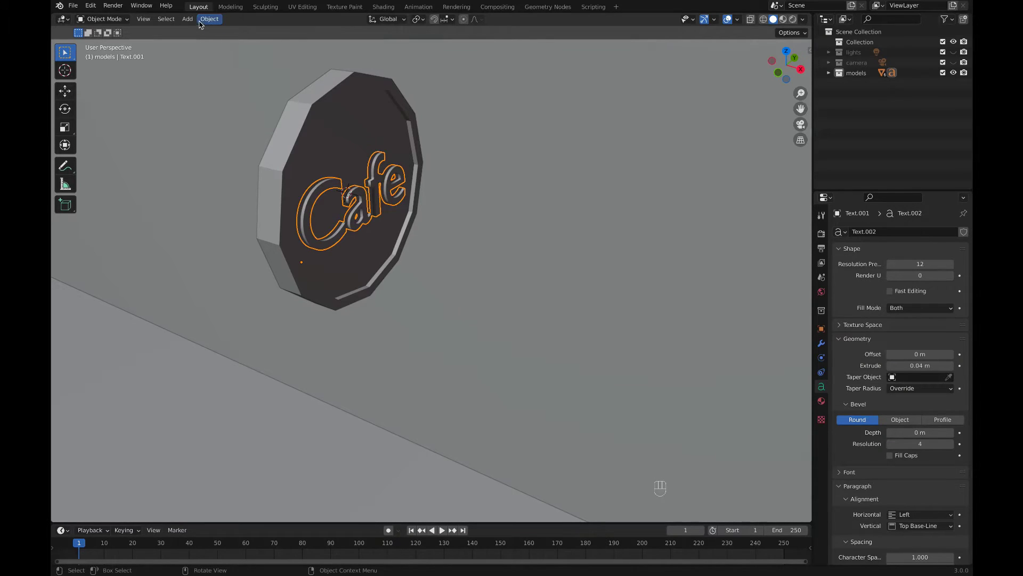
pyautogui.moveTo(203, 20); pyautogui.dragTo(330, 310)
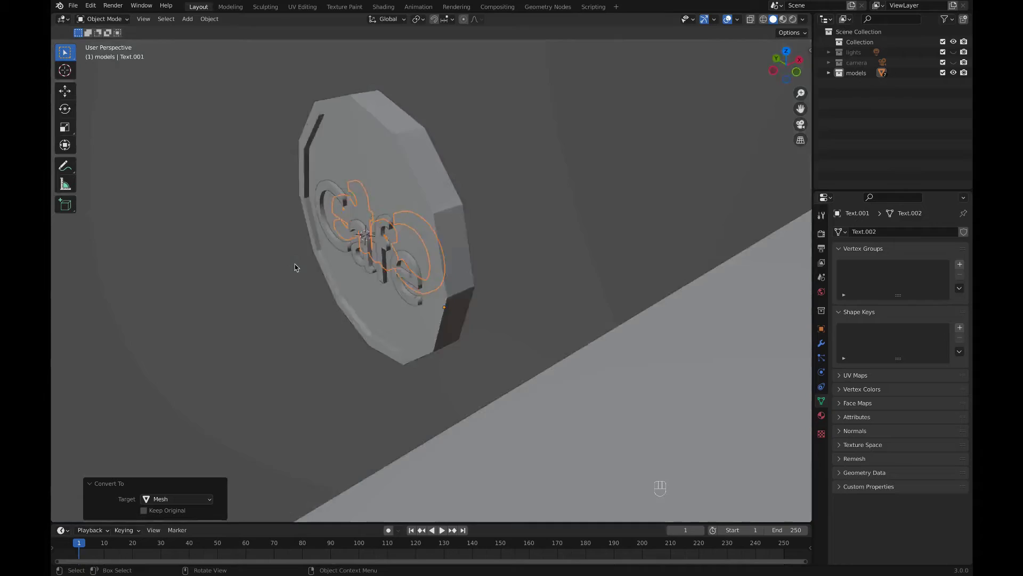
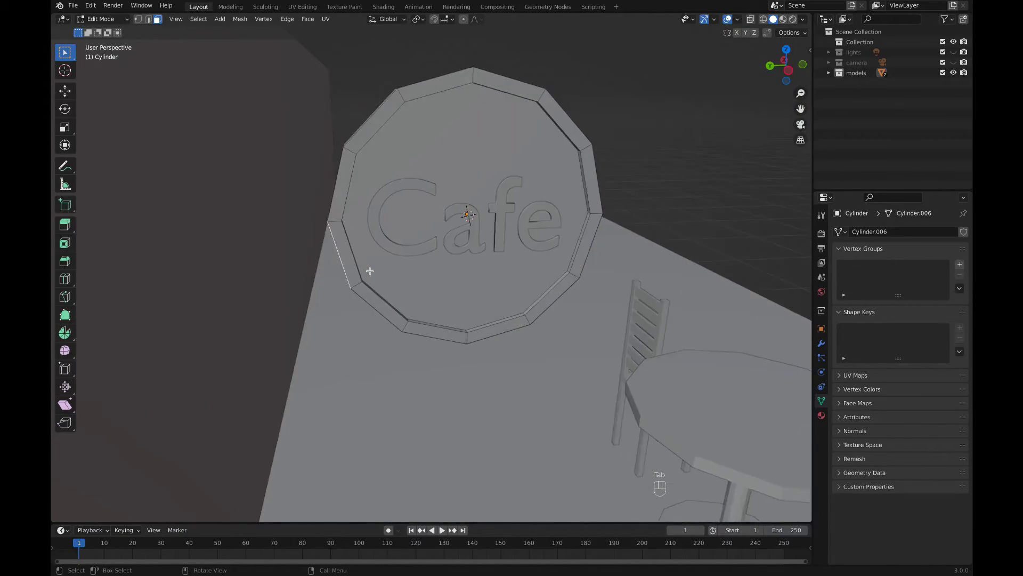
# Step: Extrude the sign's edge face about 0.33 m outward into a rectangular arm
pyautogui.press('KP_3')
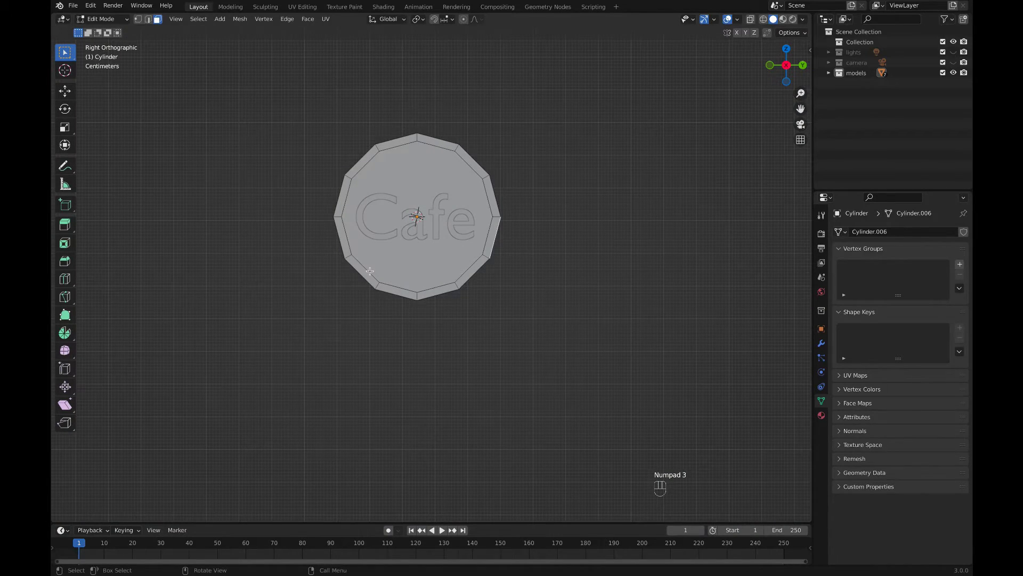
pyautogui.press('e')
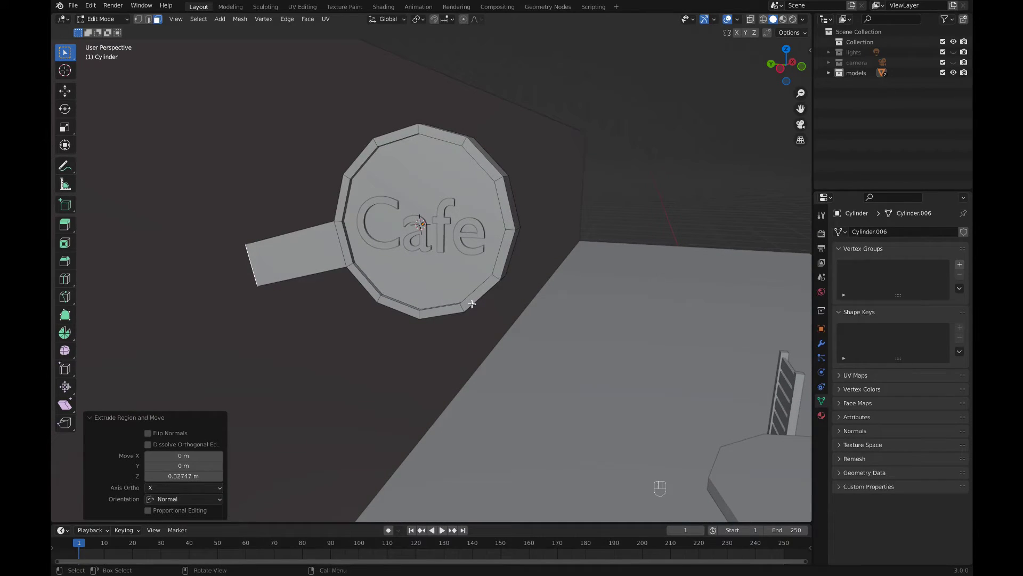
# Step: Flatten the arm's end face in local view and stretch it taller into a plate profile
pyautogui.press('s')
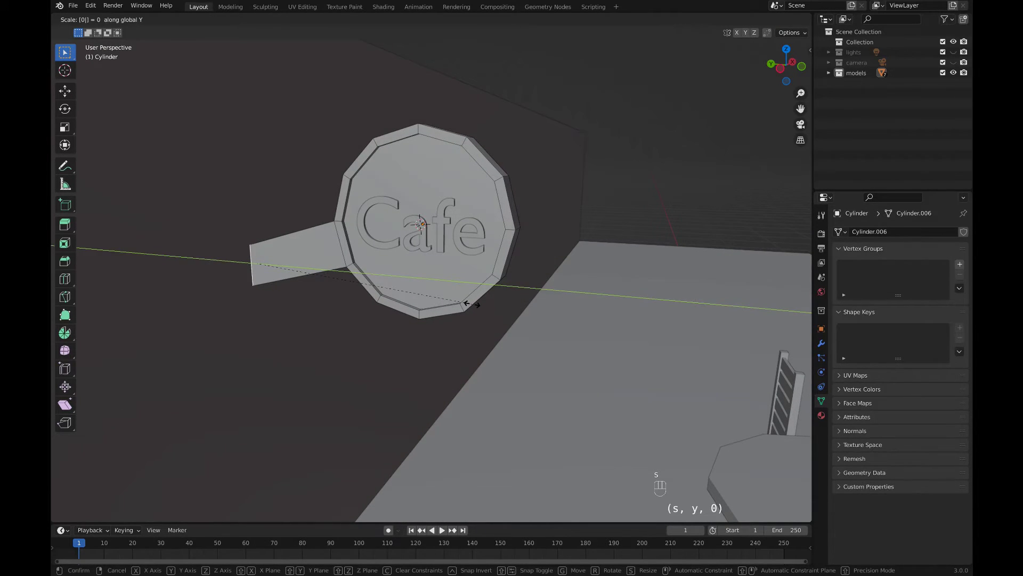
pyautogui.press('KP_Divide')
pyautogui.press('e')
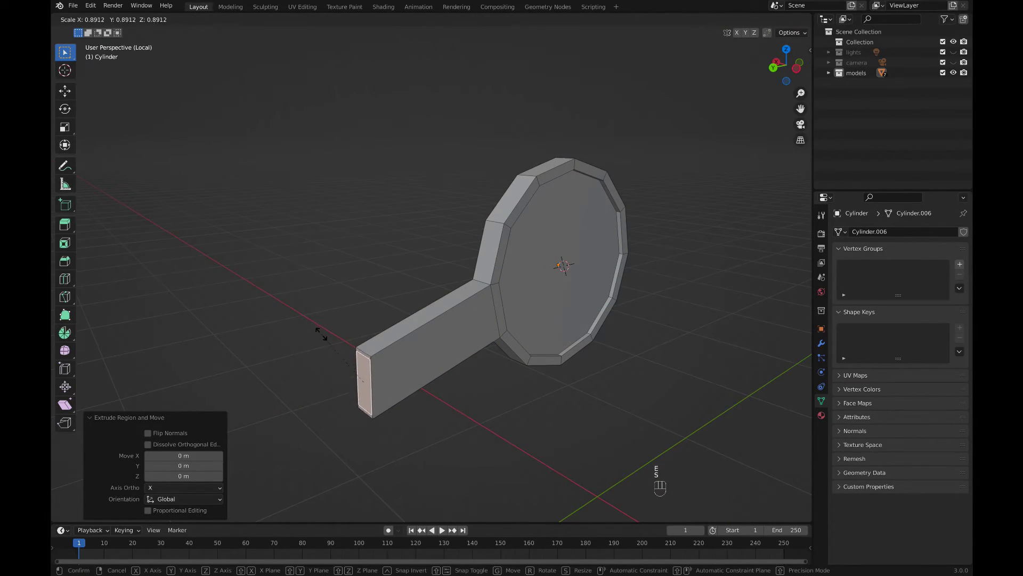
pyautogui.press('s')
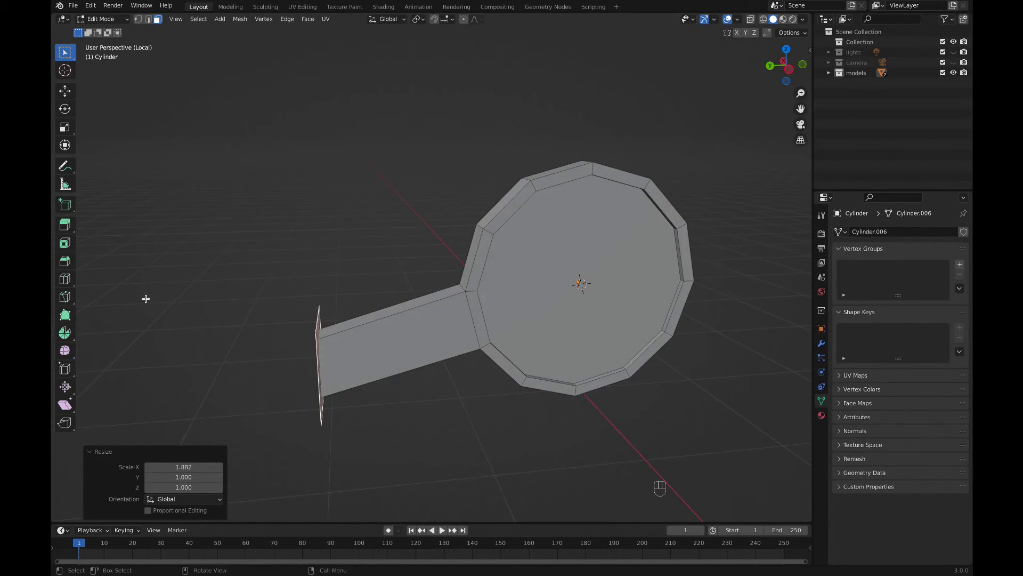
# Step: Extrude the end face into a thin mounting plate and return to the full scene
pyautogui.press('e')
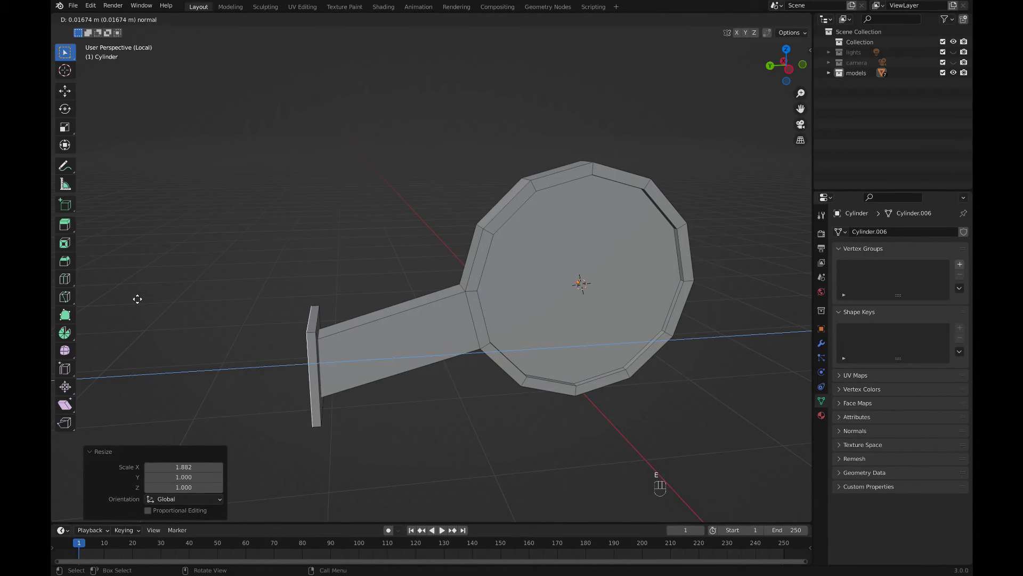
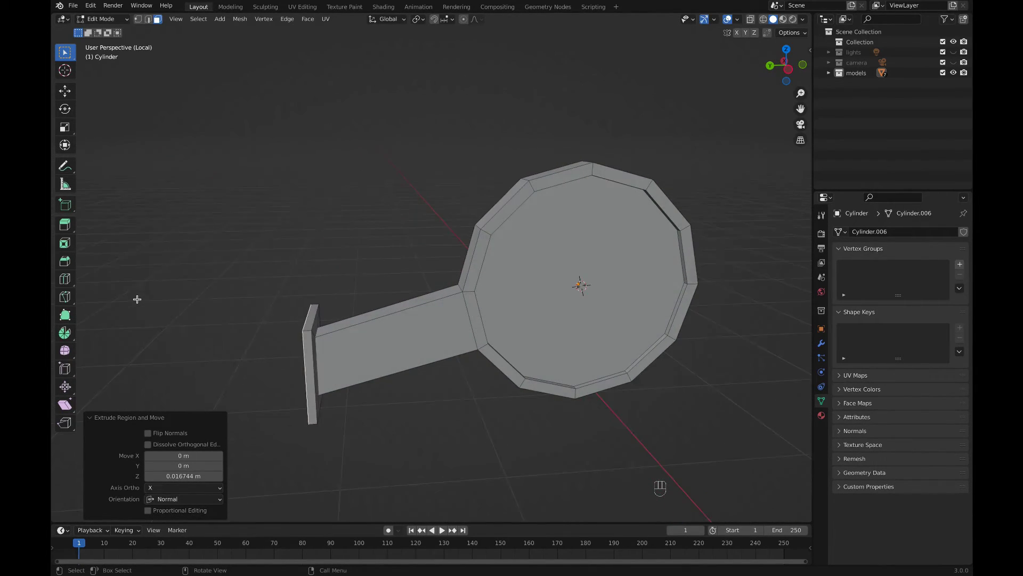
pyautogui.press('Tab')
pyautogui.press('KP_Divide')
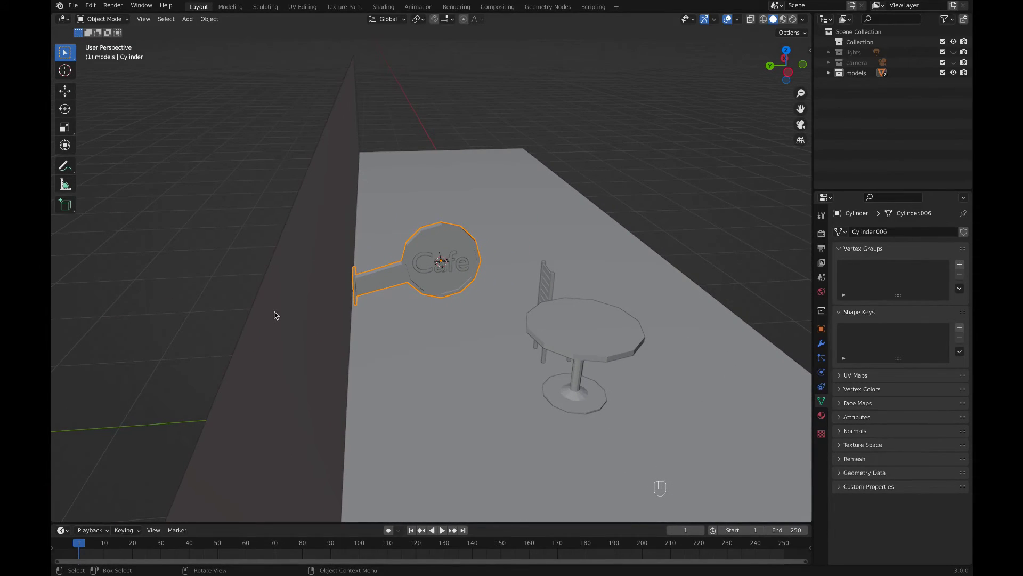
# Step: Move the back wall along Y until it meets the sign's mounting plate
pyautogui.press('g')
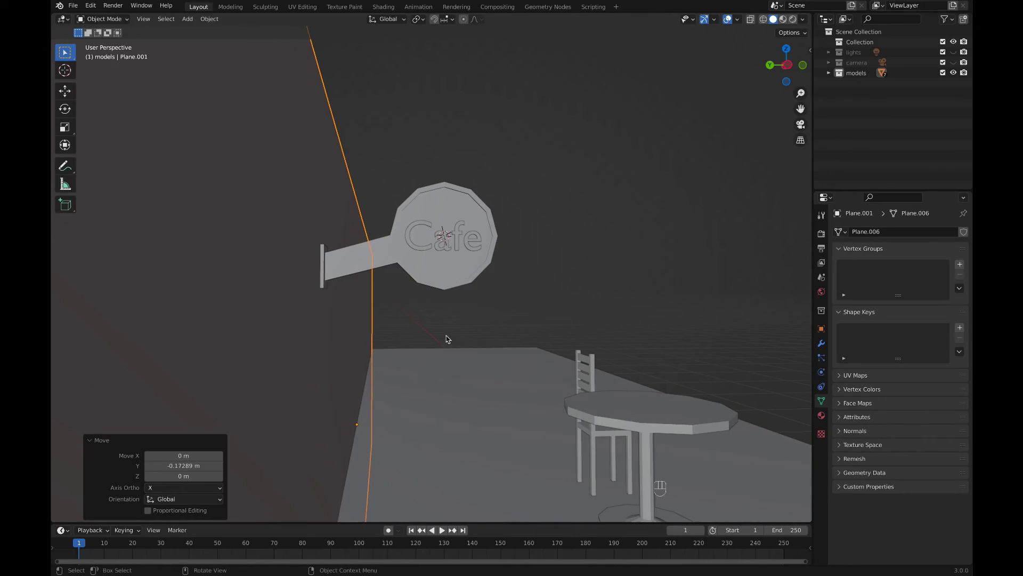
pyautogui.click(447, 331)
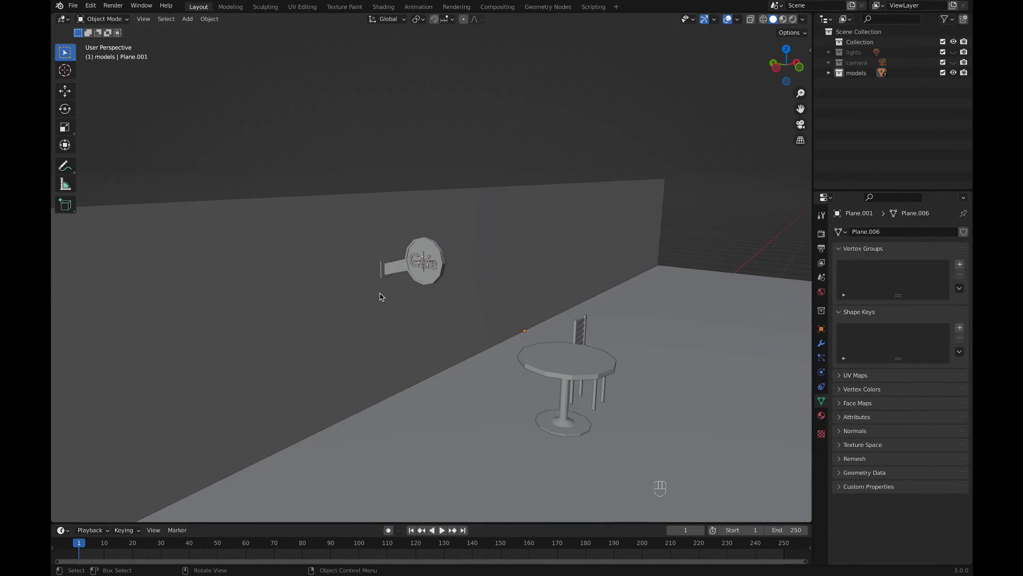
pyautogui.press('alt+z')
pyautogui.moveTo(454, 282); pyautogui.dragTo(515, 311)
pyautogui.press('alt+z')
pyautogui.press('g')
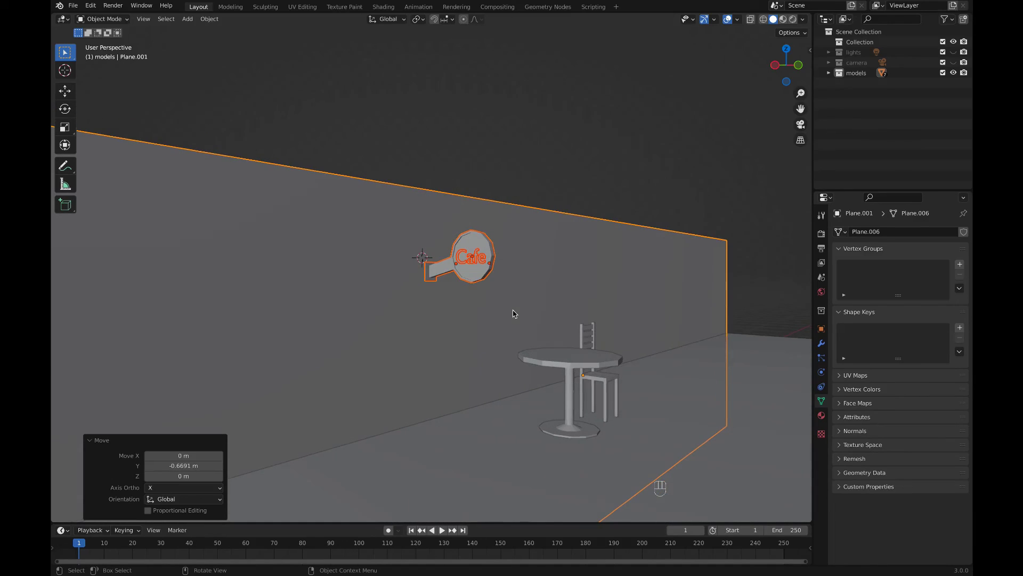
pyautogui.click(563, 145)
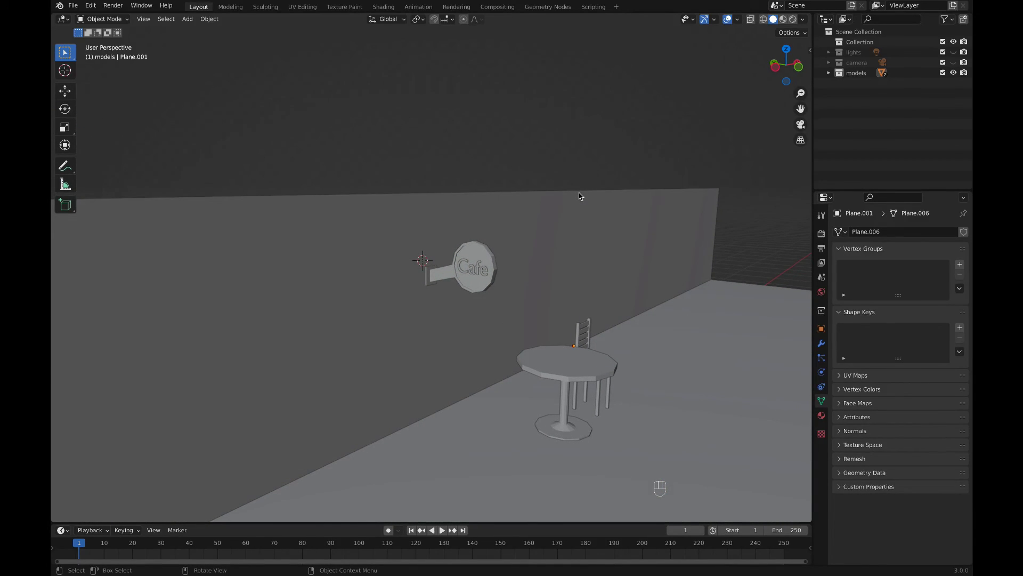